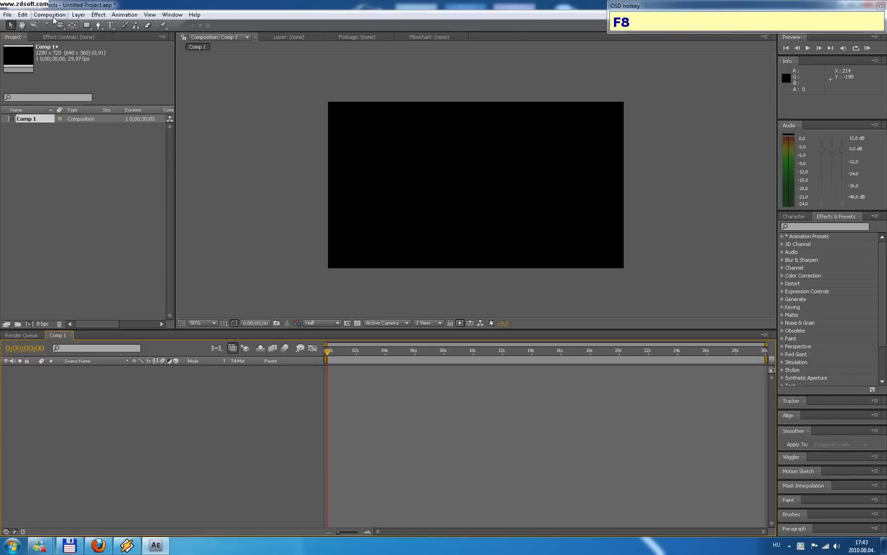
Add a dark gray solid and filter Effects & Presets by 'part' to find Trapcode Particular.
left_click(324, 349)
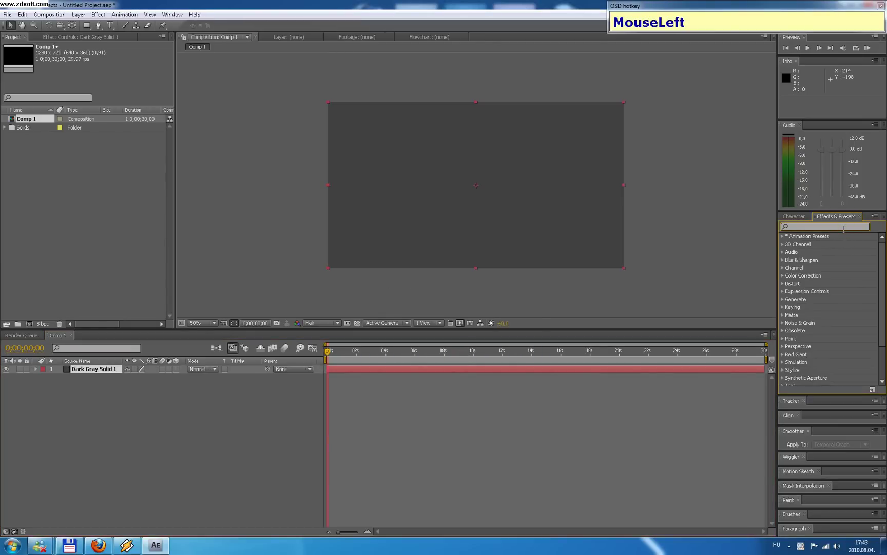
type("p+a+r+t")
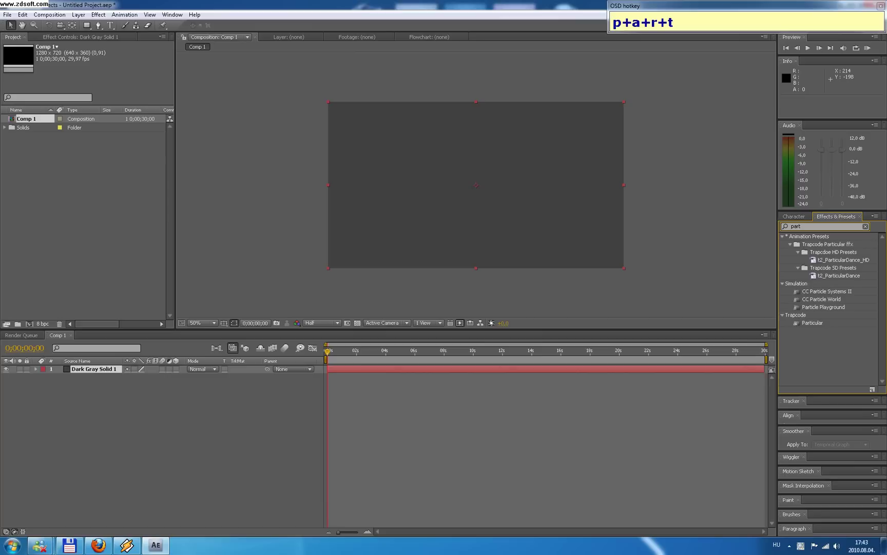
Scrub later in time and zoom to preview the white particle cloud.
left_click_drag(803, 326, 384, 353)
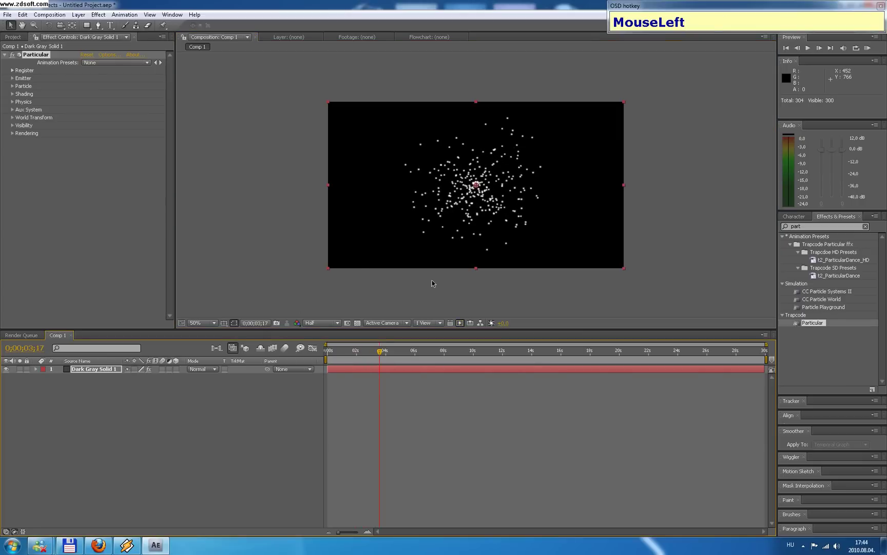
scroll("up", 3)
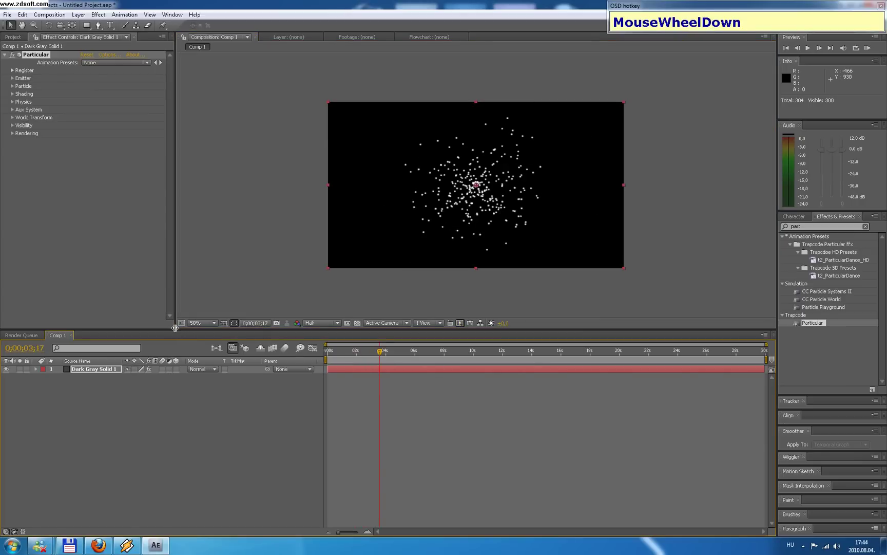
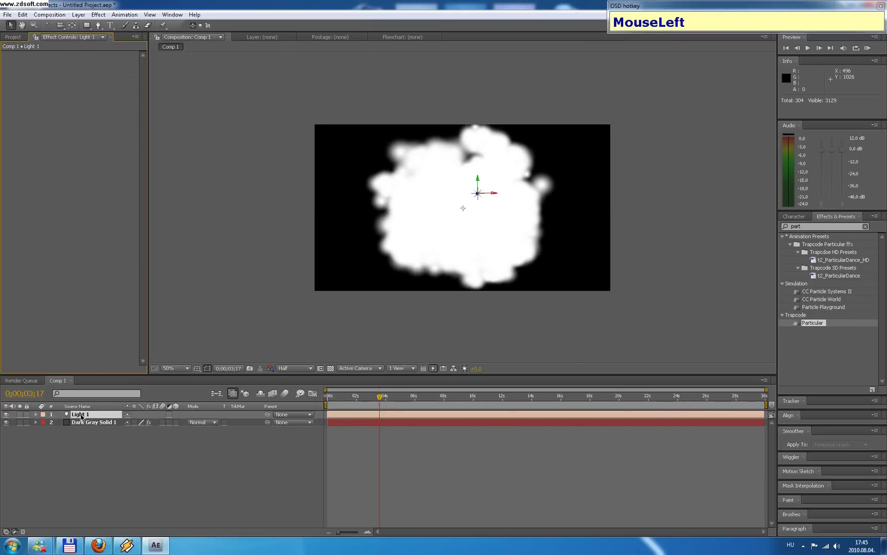
Select the solid and Light 1 layers and reveal their Position properties.
key("p")
left_click(84, 415)
key("p")
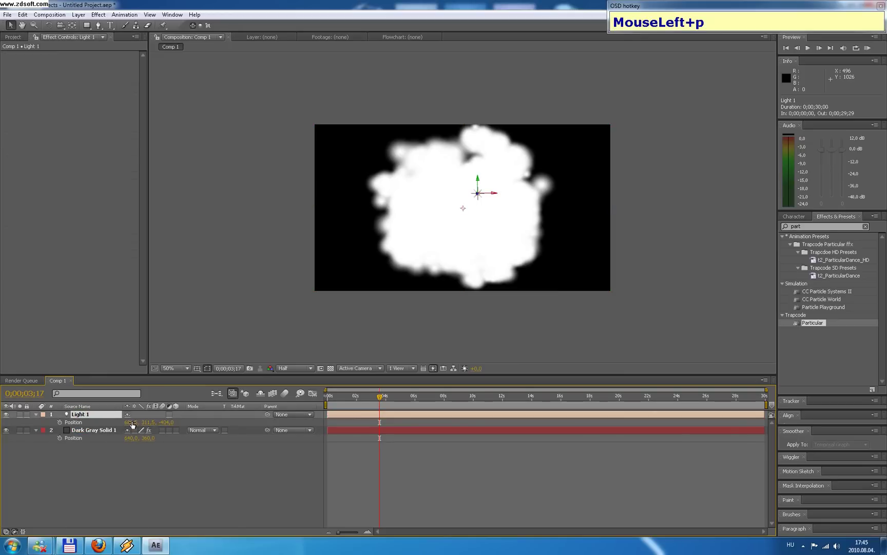
Set the light's position to 640, 360 to match the solid.
key("KP_6")
key("KP_4")
key("KP_0")
left_click(165, 422)
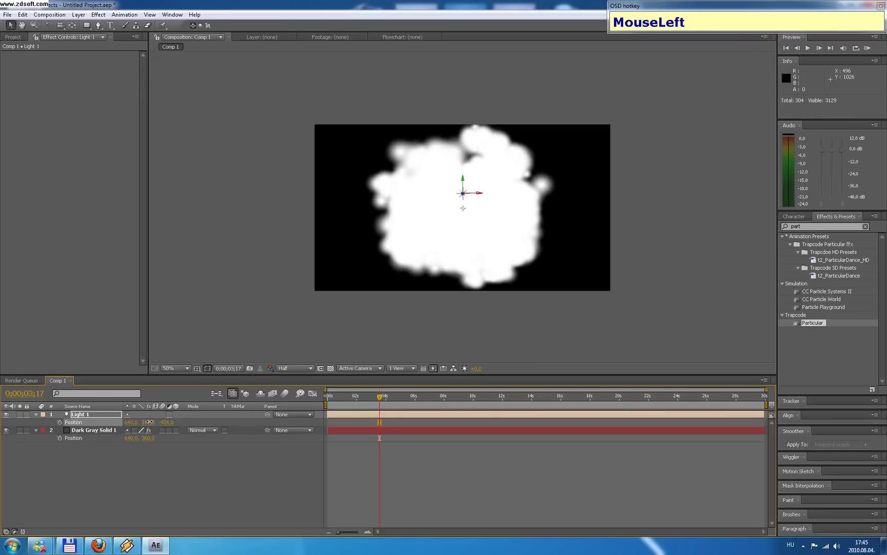
key("KP_3")
key("KP_6")
key("KP_0")
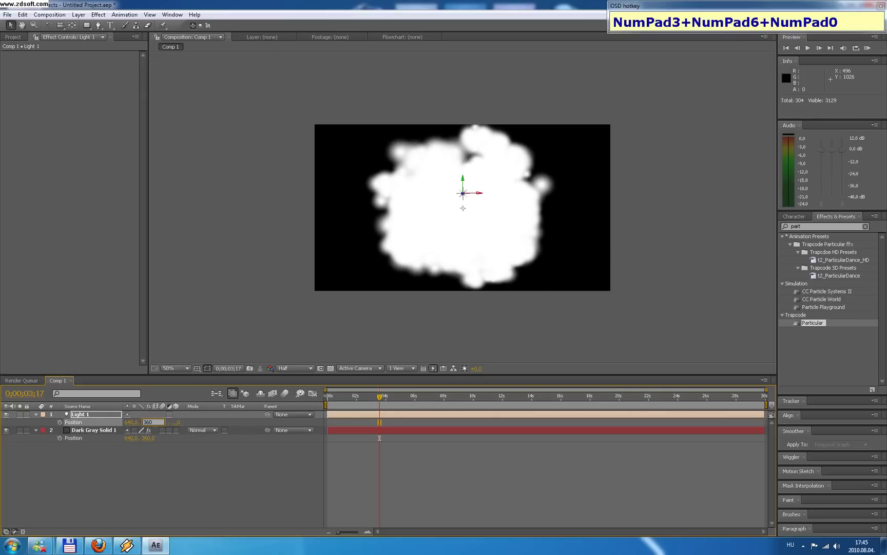
left_click(210, 462)
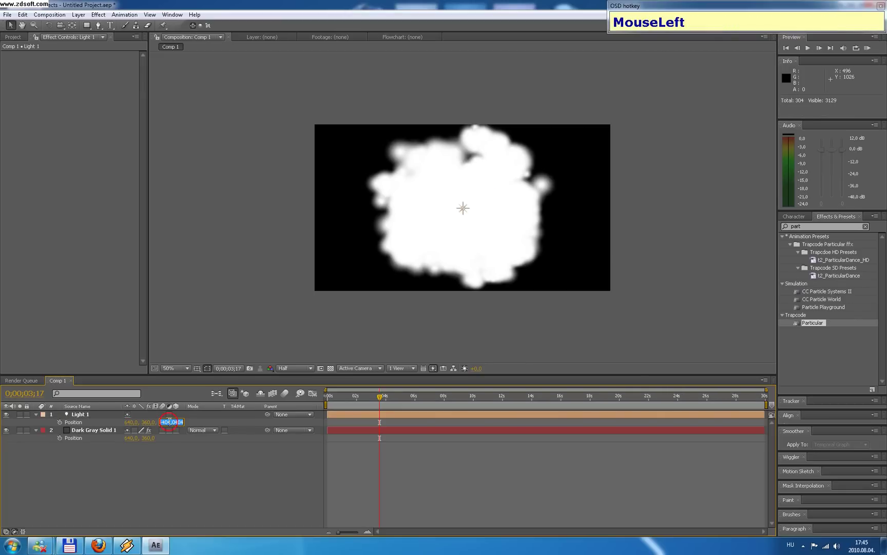
Set Physics Time Factor to 0 to freeze the smoke and reveal the animated effect in the timeline.
key("KP_0")
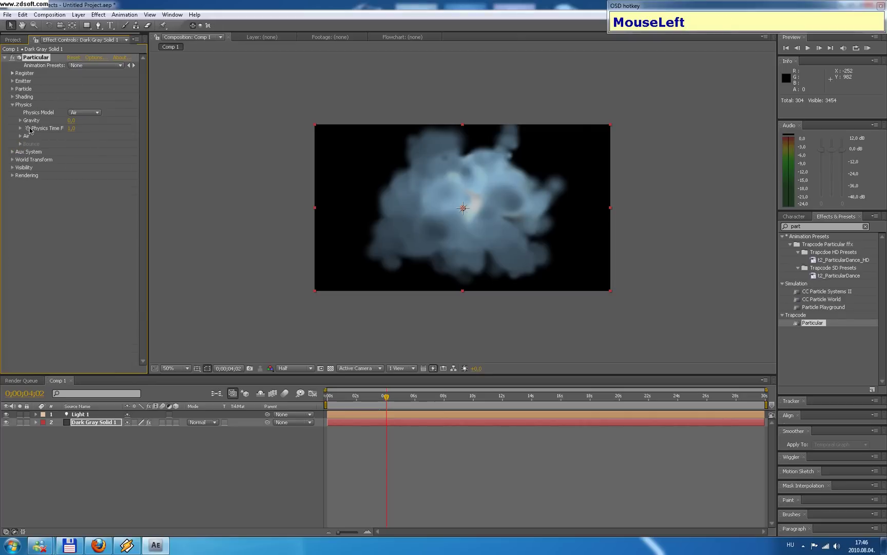
key("space")
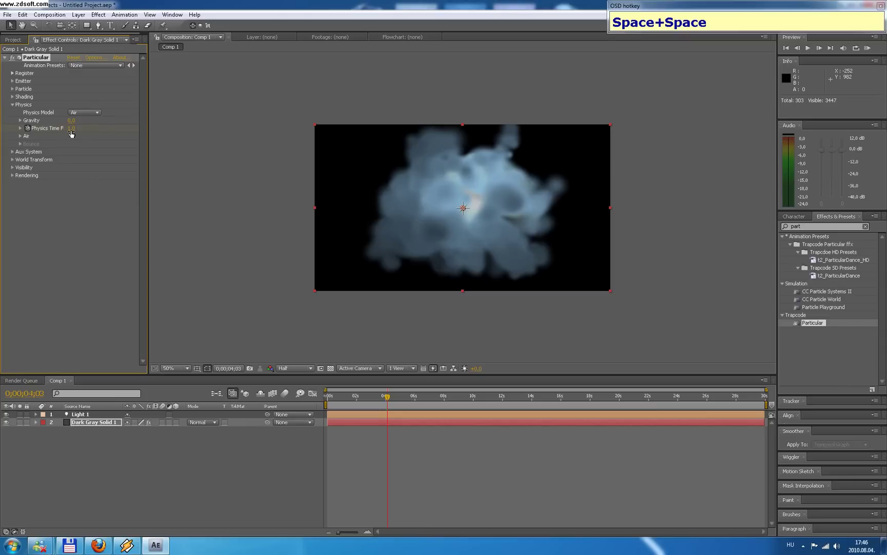
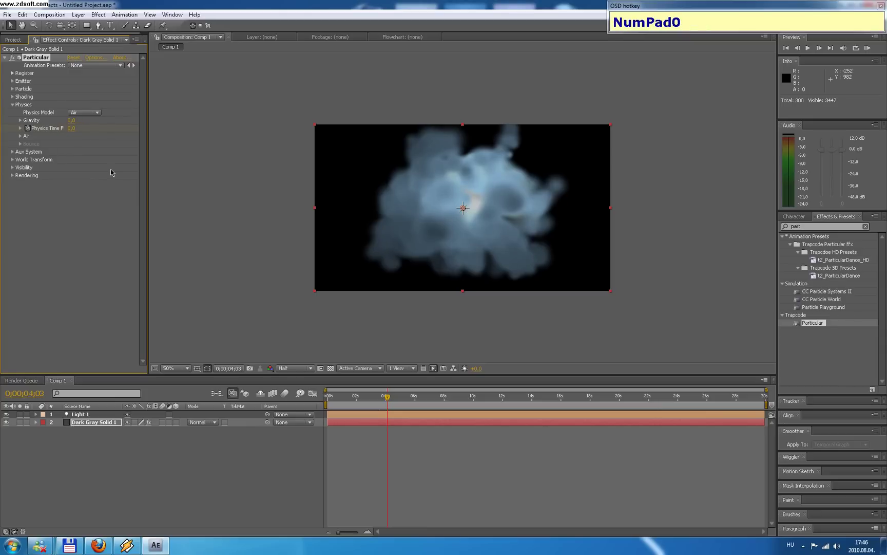
left_click(67, 245)
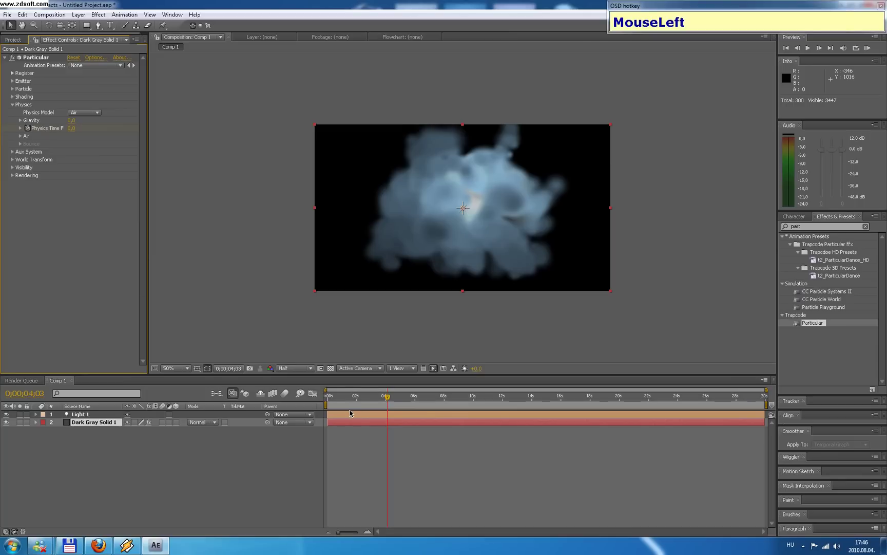
key("e")
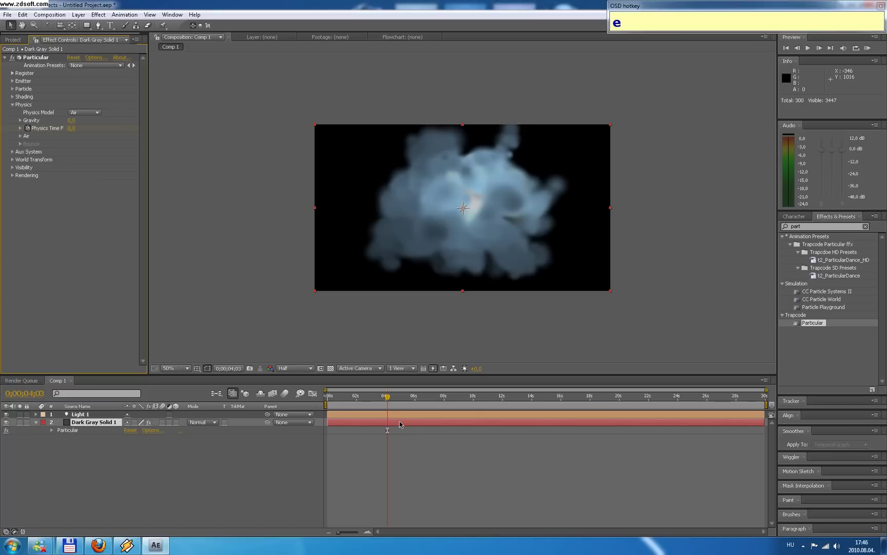
Shift the smoke layer bar to start before the comp and jump to the 10-second mark.
left_click_drag(403, 424, 484, 456)
key("n")
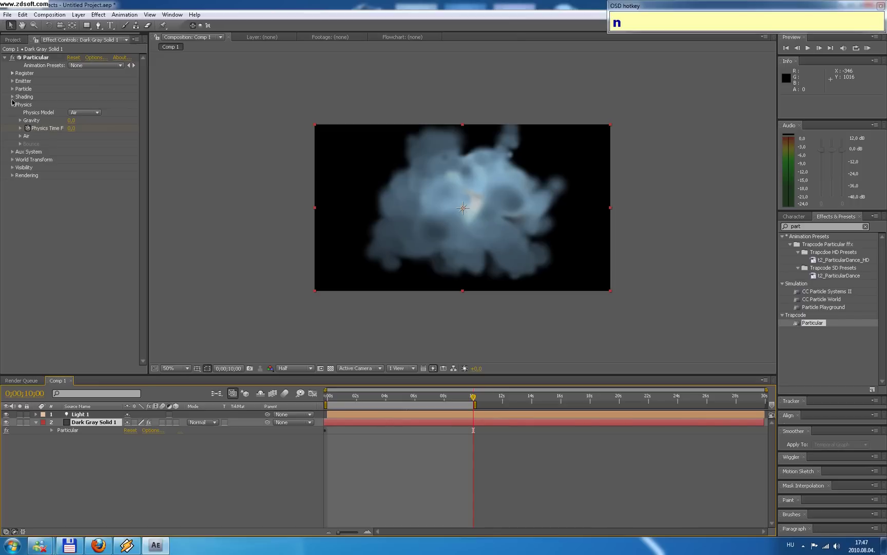
Pull the camera back so the smoke cloud appears smaller in frame.
left_click_drag(17, 95, 136, 269)
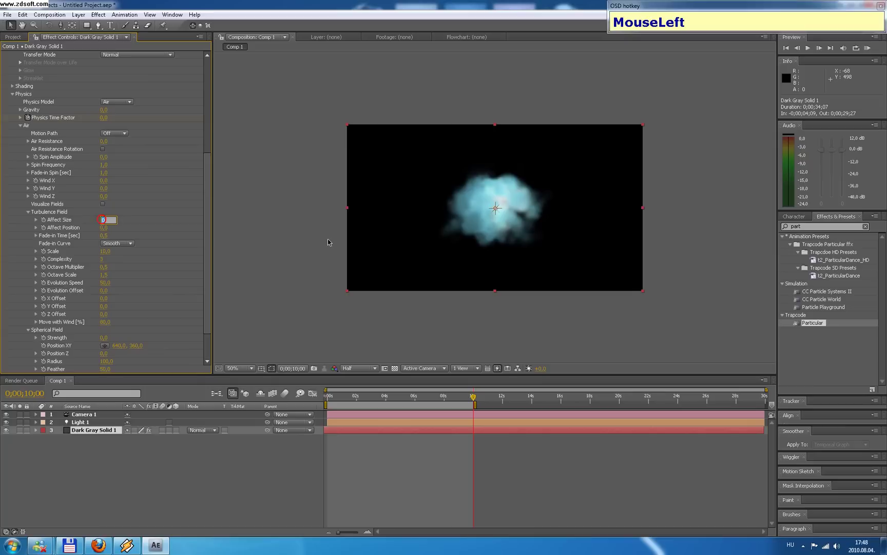
Set turbulence Affect Size to 15 and animate Affect Position from 0 to 300.
key("KP_1")
key("KP_5")
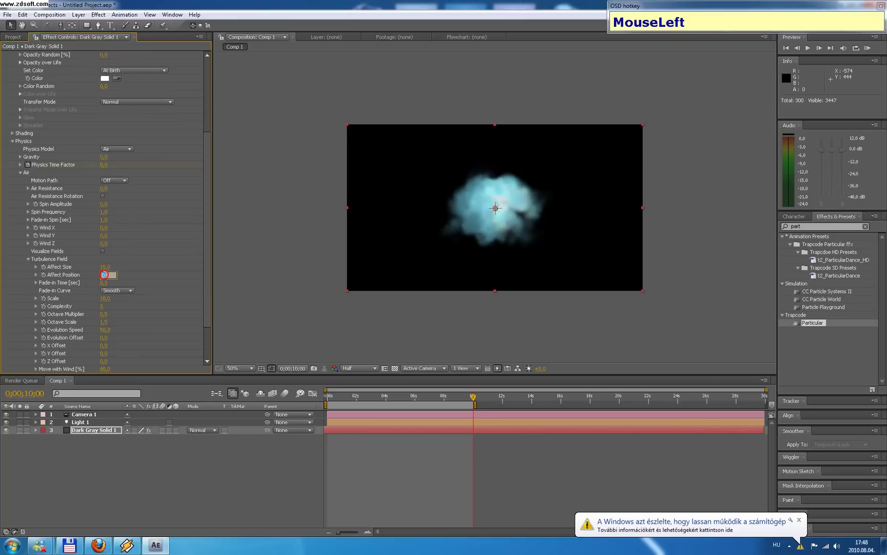
key("KP_3")
key("KP_0")
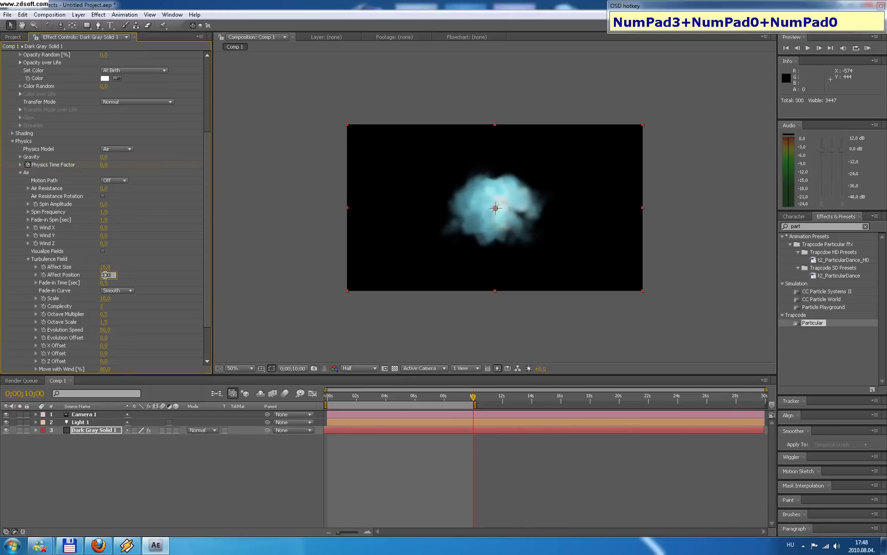
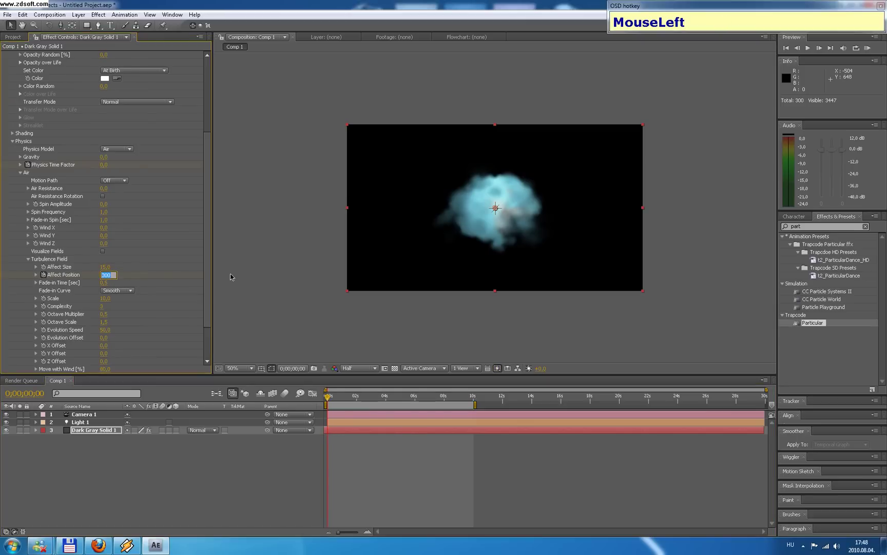
key("KP_0")
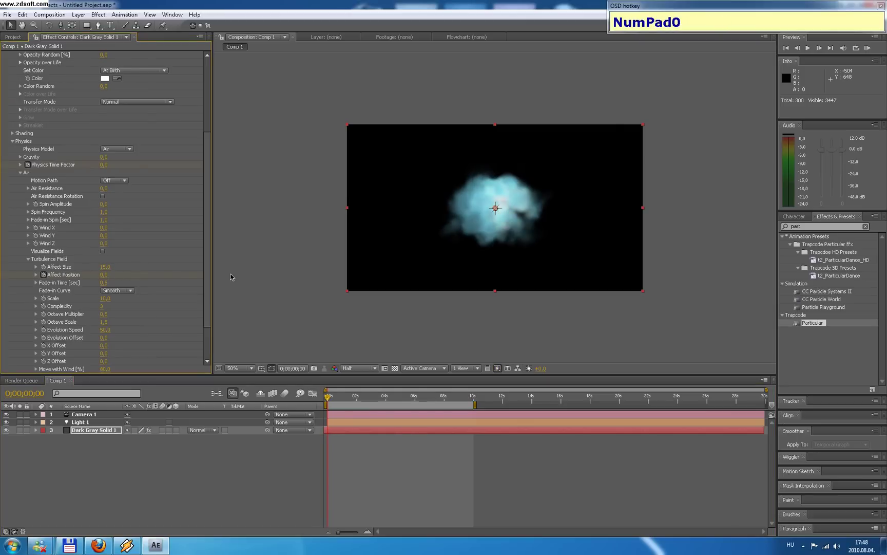
Rename the particle solid layer to 'Part'.
left_click_drag(332, 401, 317, 281)
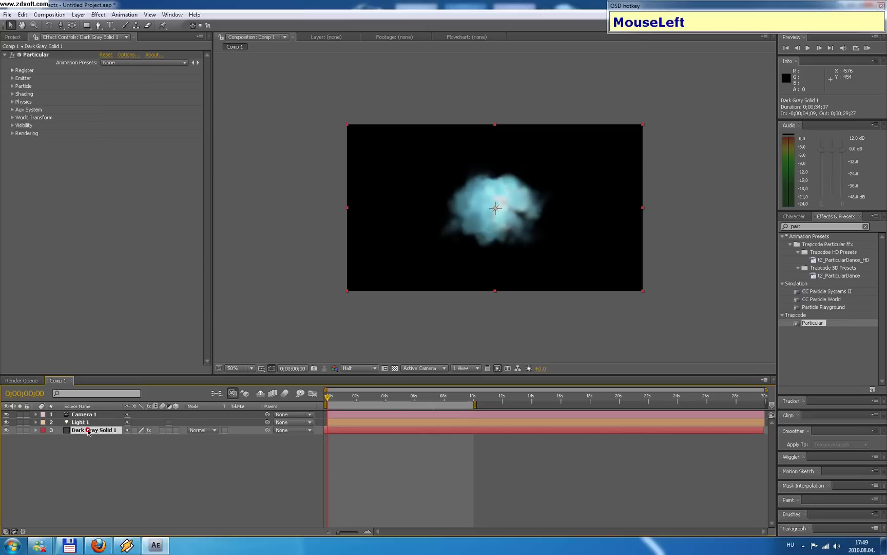
key("Return")
type("P+a+r+t")
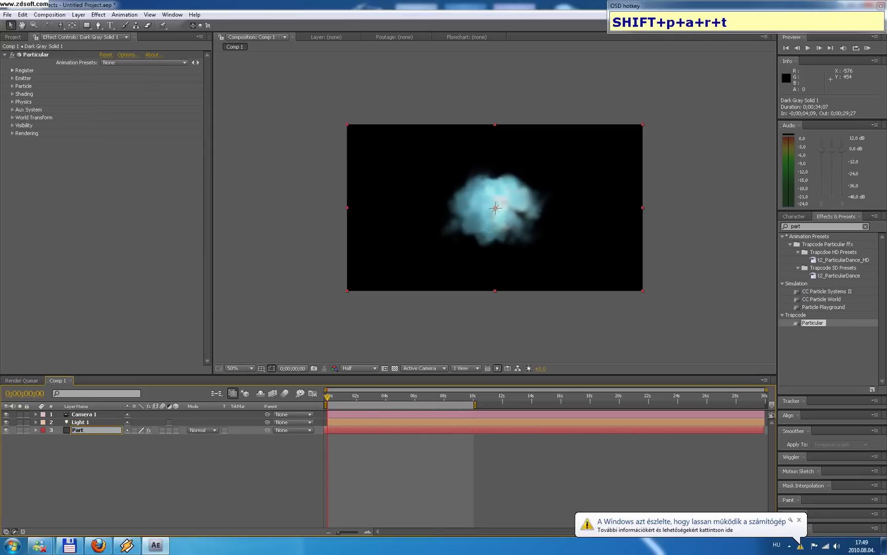
key("Return")
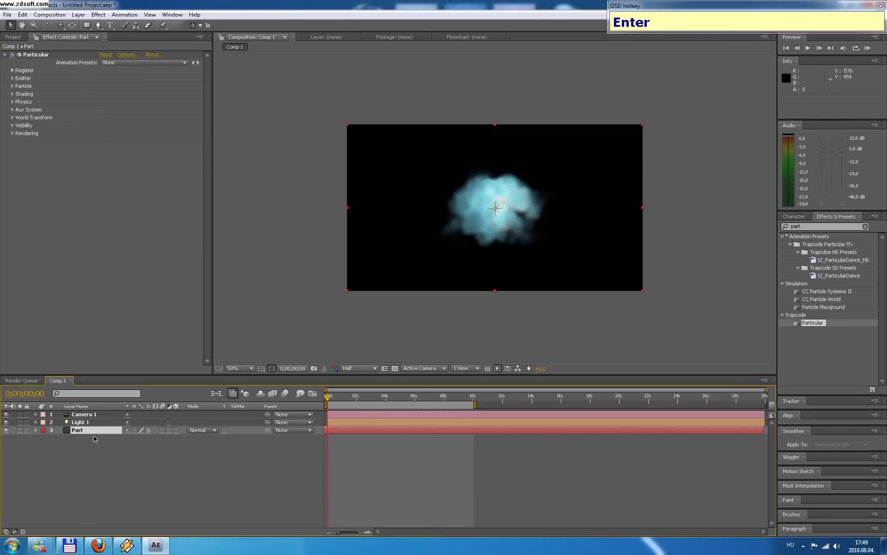
Duplicate the Part layer into Part 2.
left_click(92, 433)
key("ctrl+d")
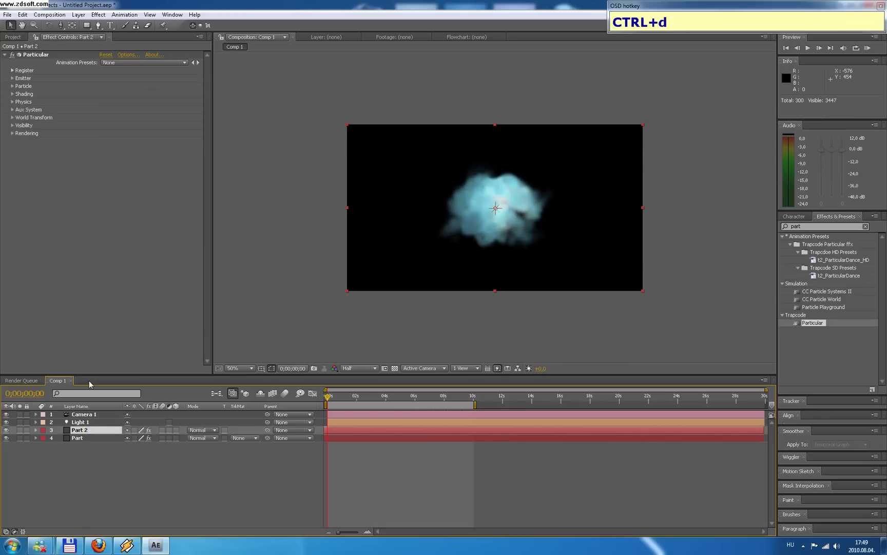
Move Part 2's emitter to the upper left and size it 800 × 300 × 200.
left_click_drag(16, 80, 168, 228)
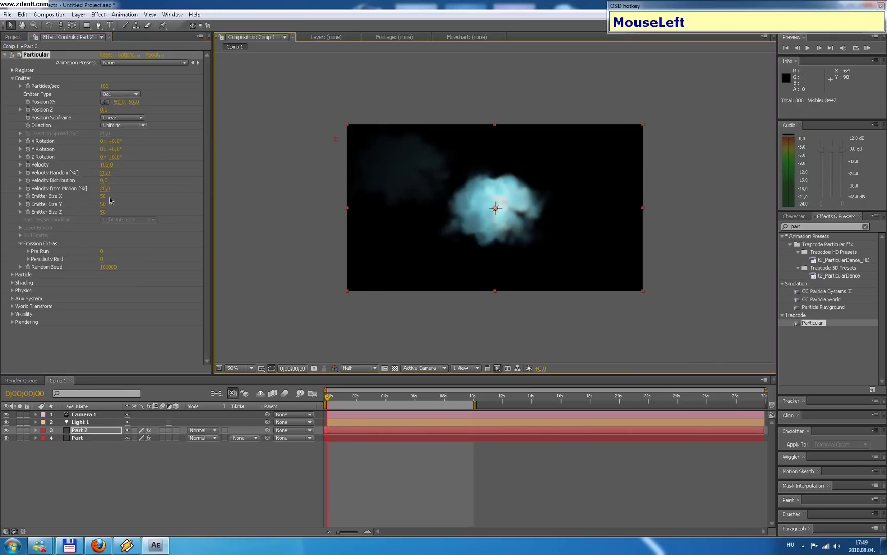
key("KP_8")
key("KP_0")
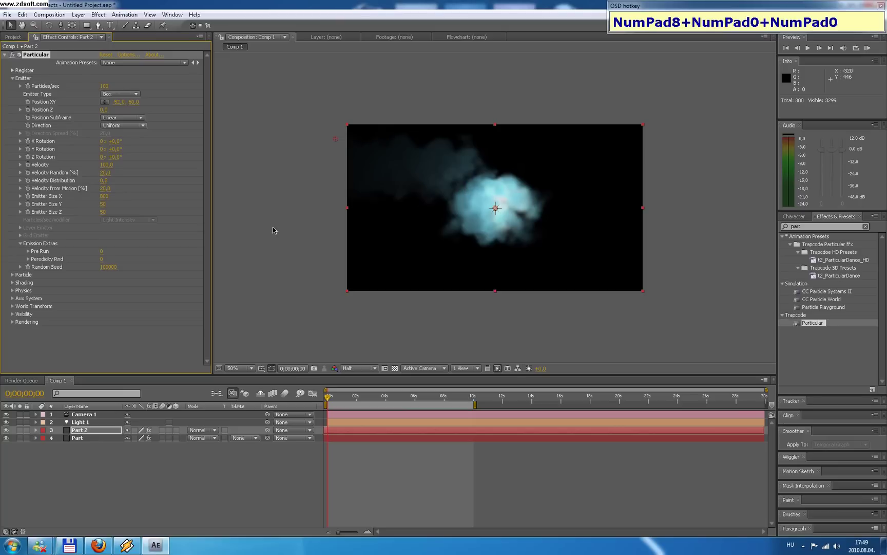
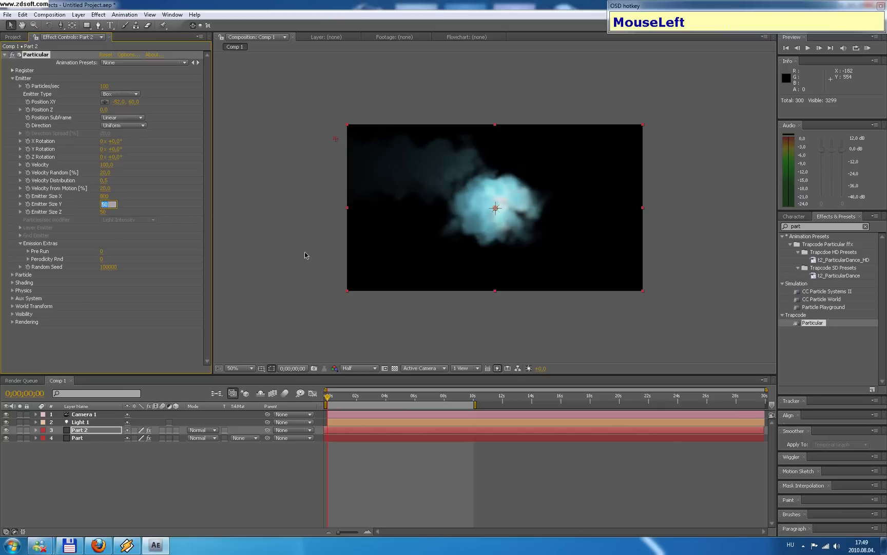
key("KP_3")
key("KP_0")
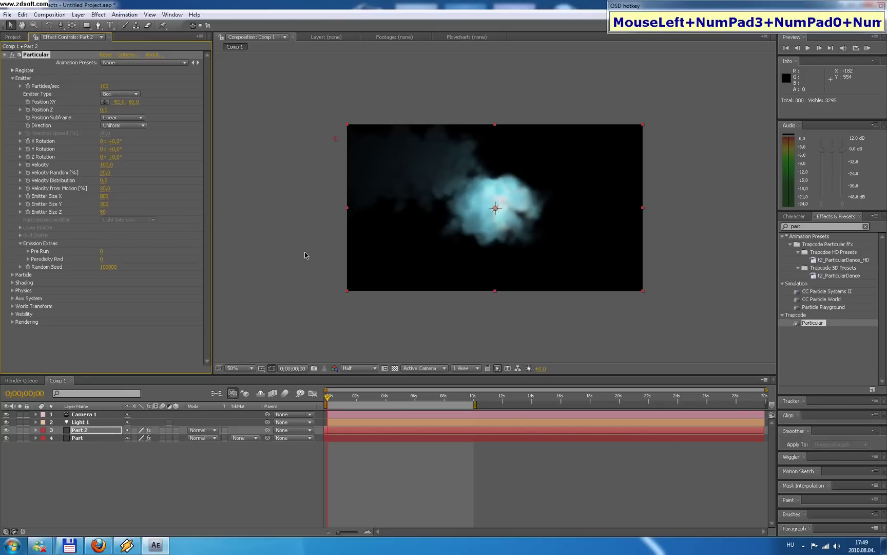
key("KP_2")
key("KP_0")
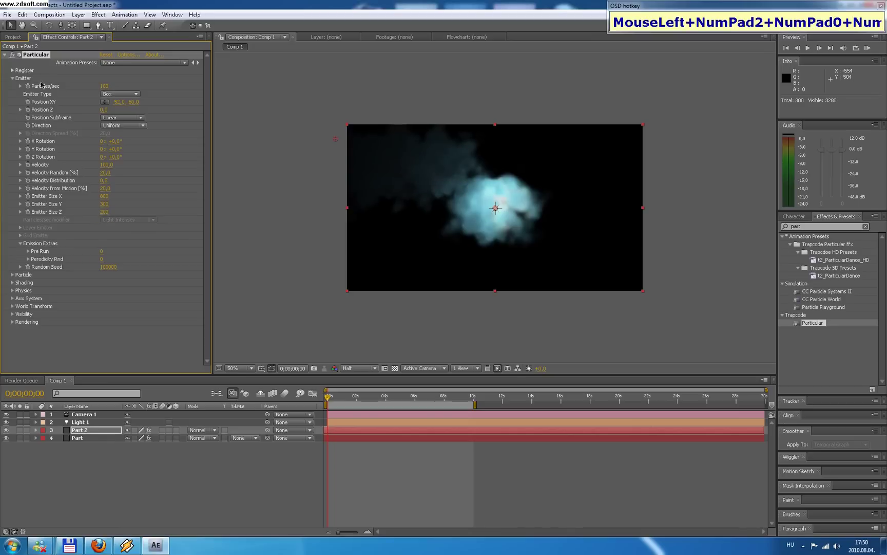
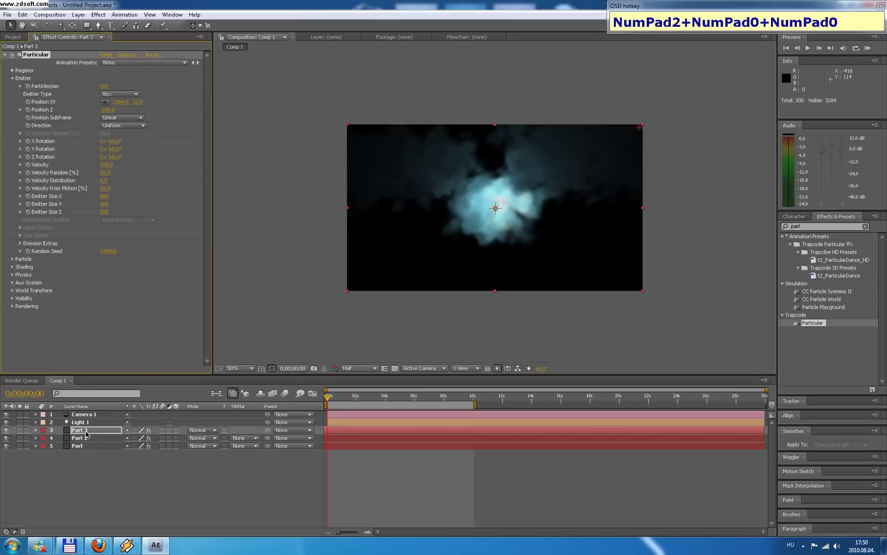
Duplicate Part 3 into Part 4 and Part 5 into Part 6.
left_click(89, 433)
key("ctrl+d")
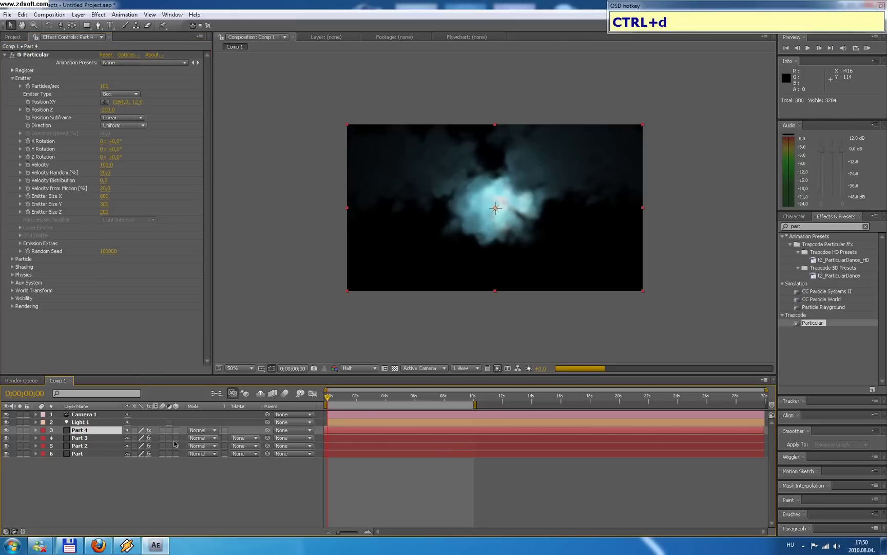
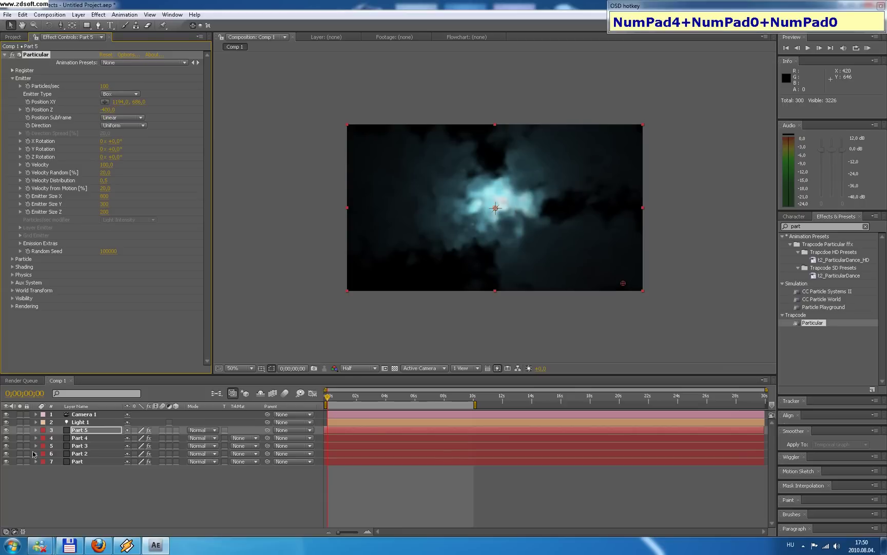
left_click(76, 434)
key("ctrl+d")
Move Part 6's emitter to the lower left, then duplicate it as Part 7 and adjust its depth.
left_click_drag(82, 434, 390, 281)
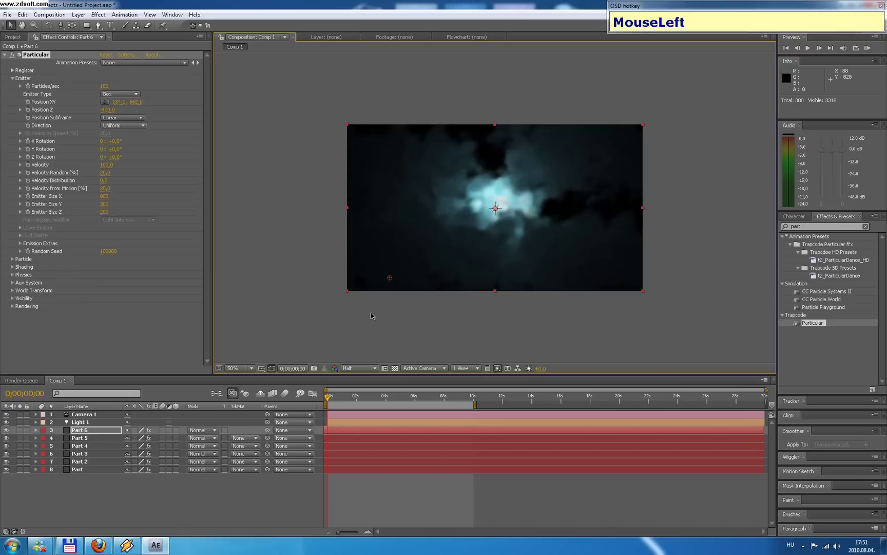
key("ctrl+d")
left_click(115, 111)
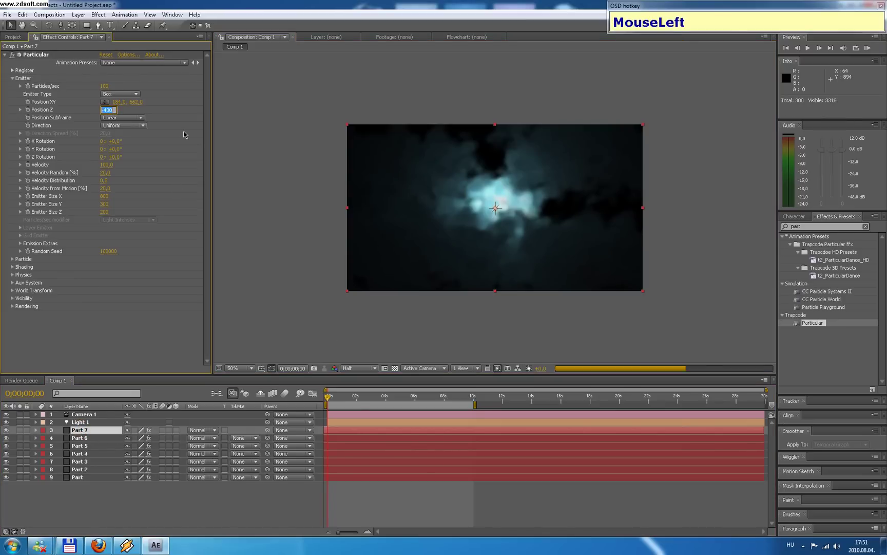
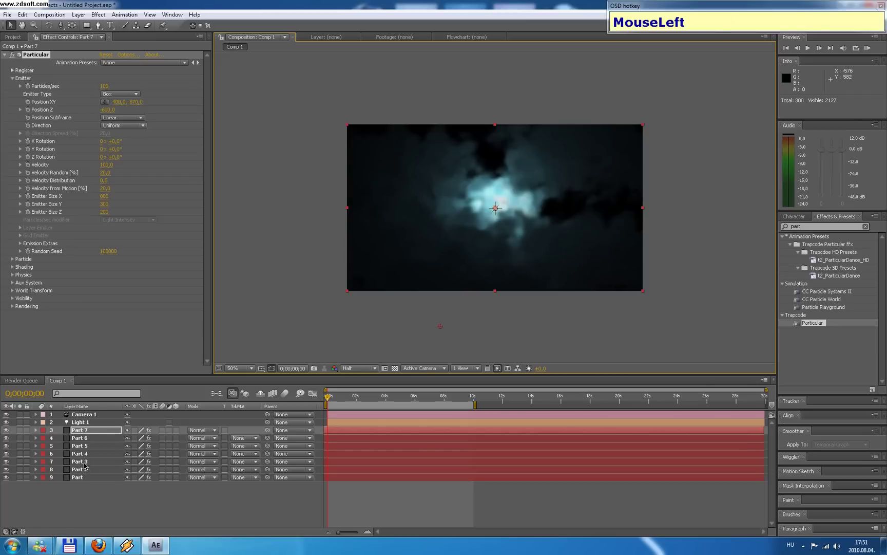
Duplicate into Part 8 at the top edge, then into Part 9 with its emitter repositioned.
key("ctrl+d")
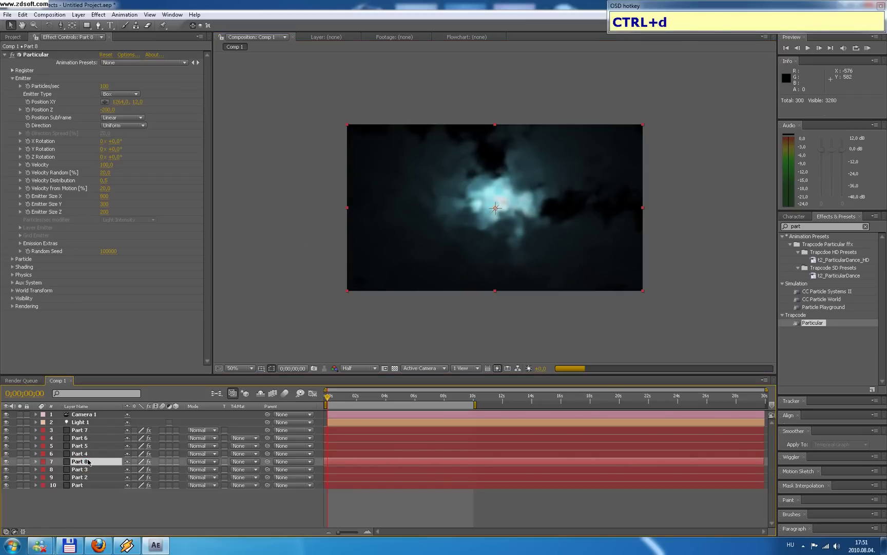
left_click_drag(86, 463, 119, 116)
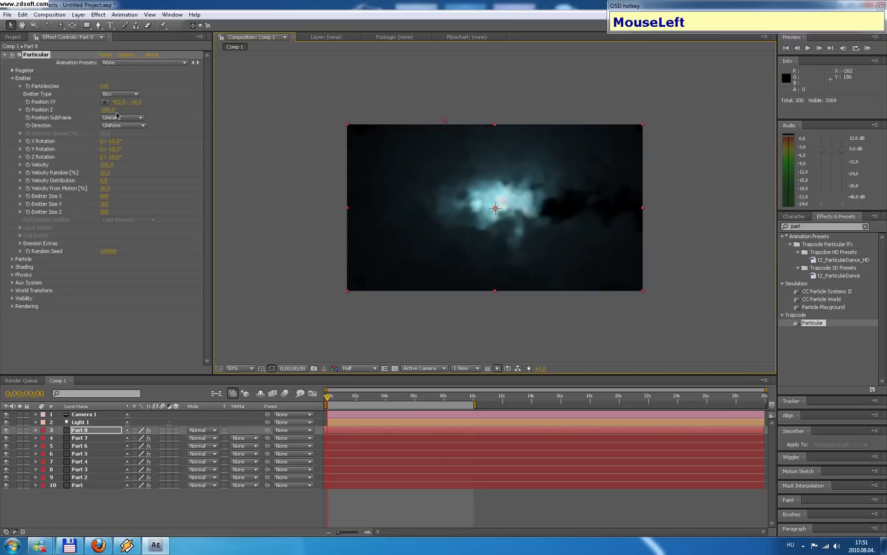
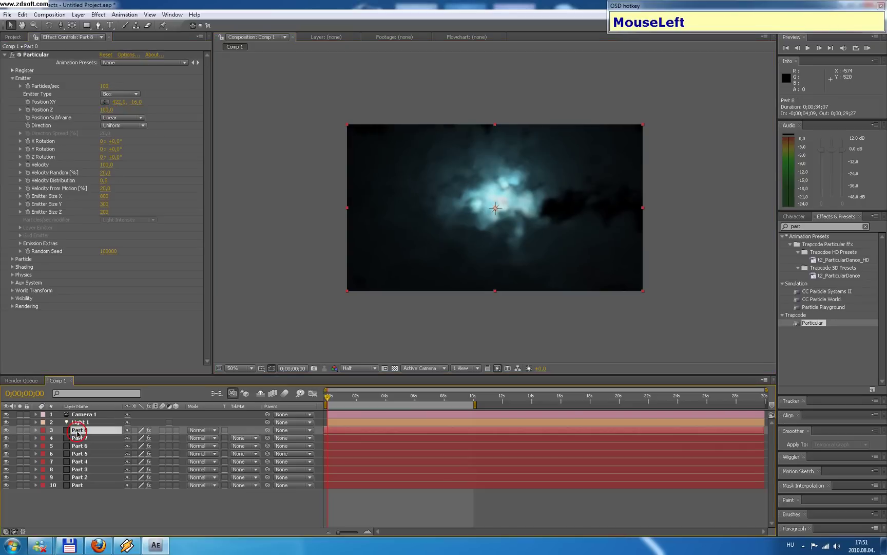
key("ctrl+d")
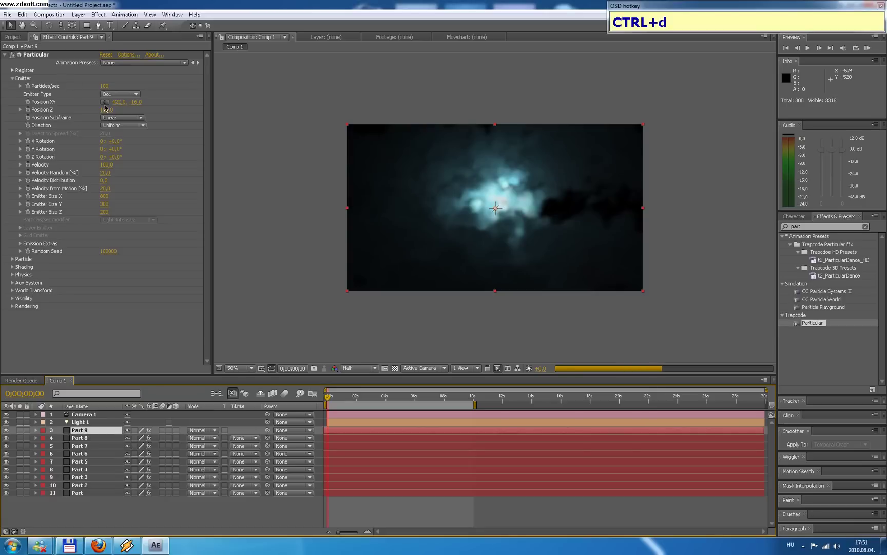
left_click_drag(106, 105, 119, 108)
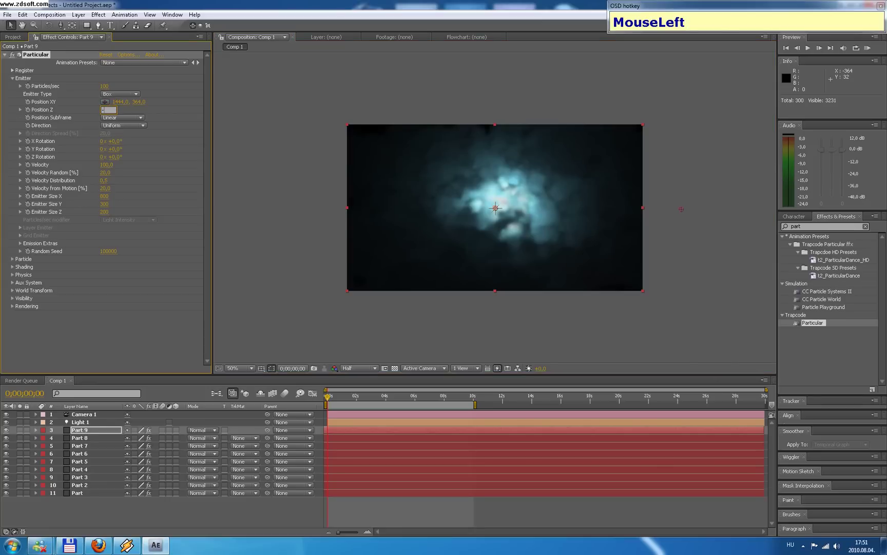
Set Part 9's emitter depth to -300, then duplicate it as Part 10 with depth 0.
key("KP_3")
key("KP_0")
key("KP_0")
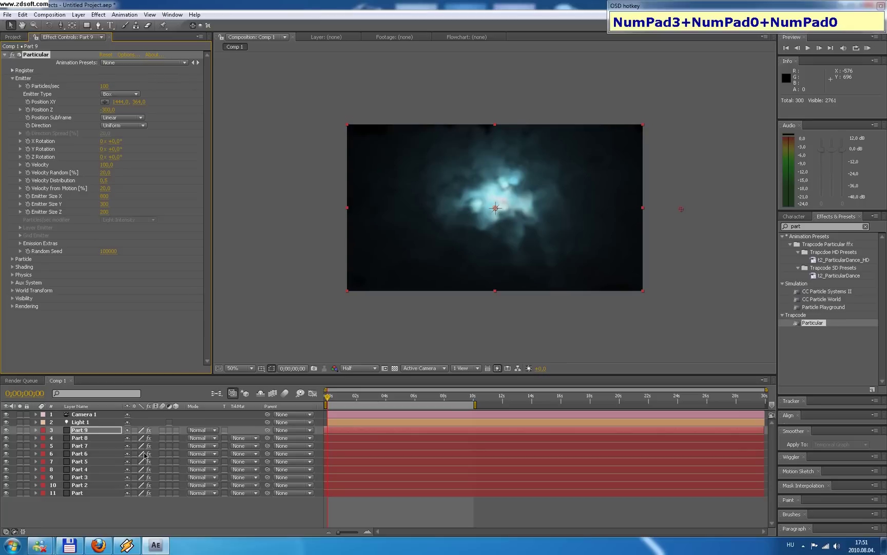
left_click(77, 440)
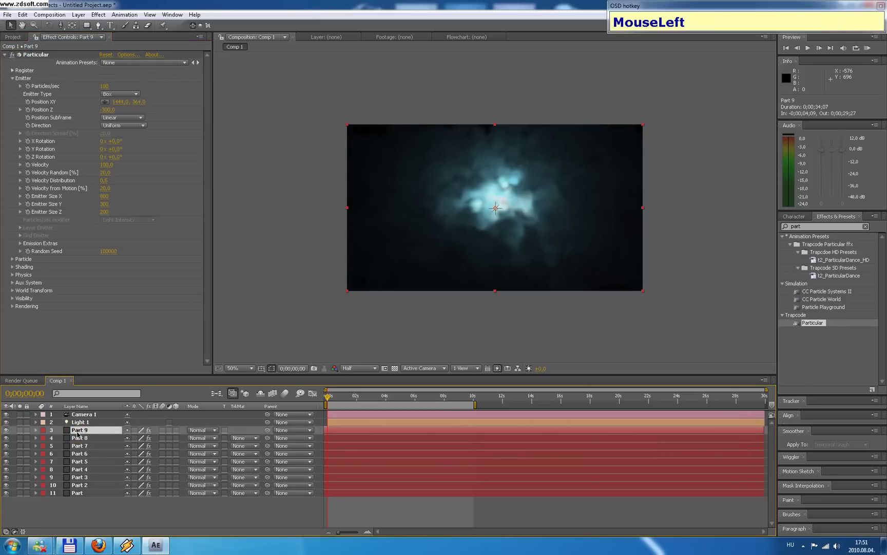
key("ctrl+d")
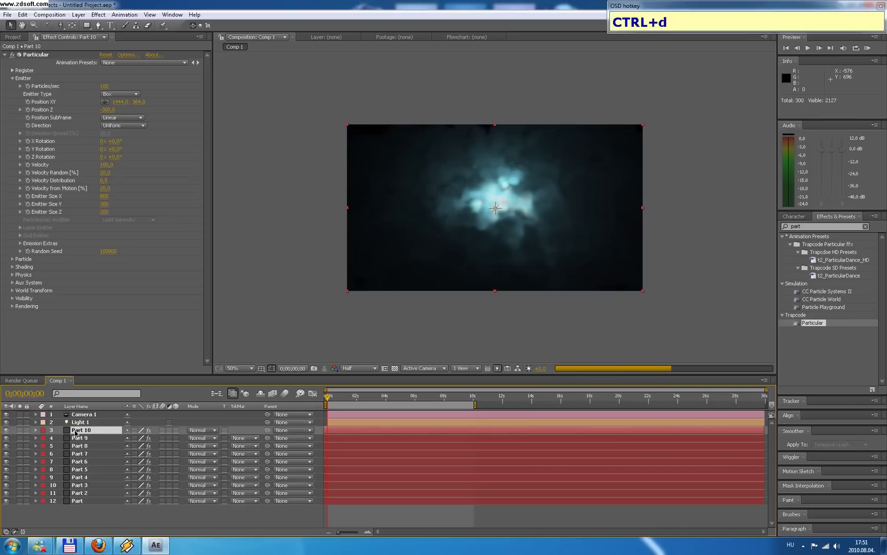
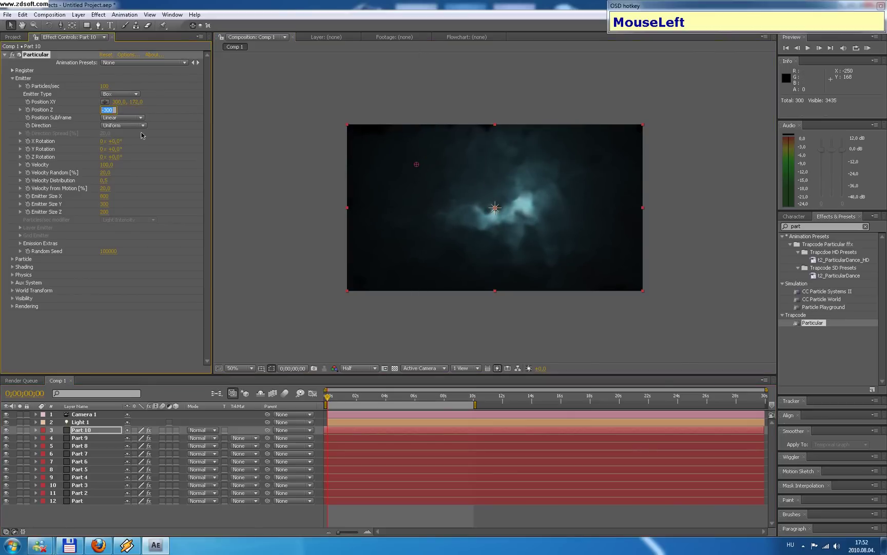
key("KP_0")
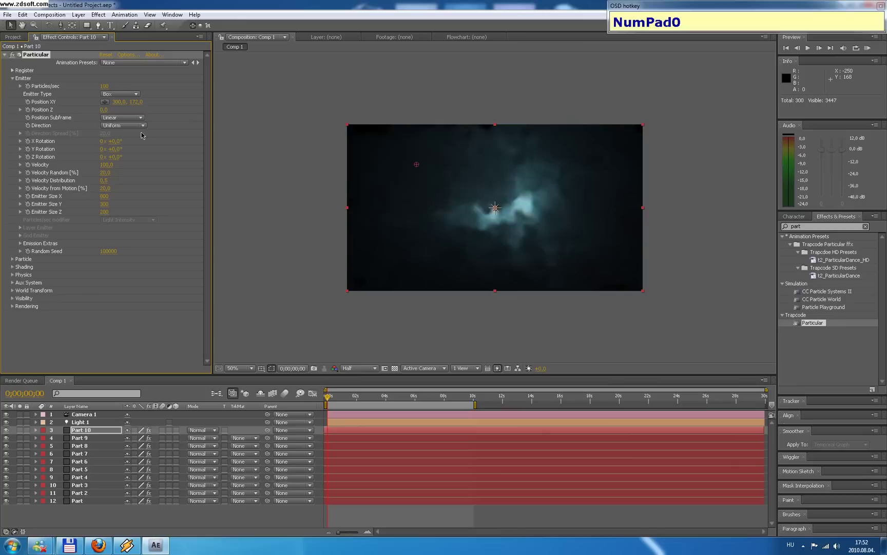
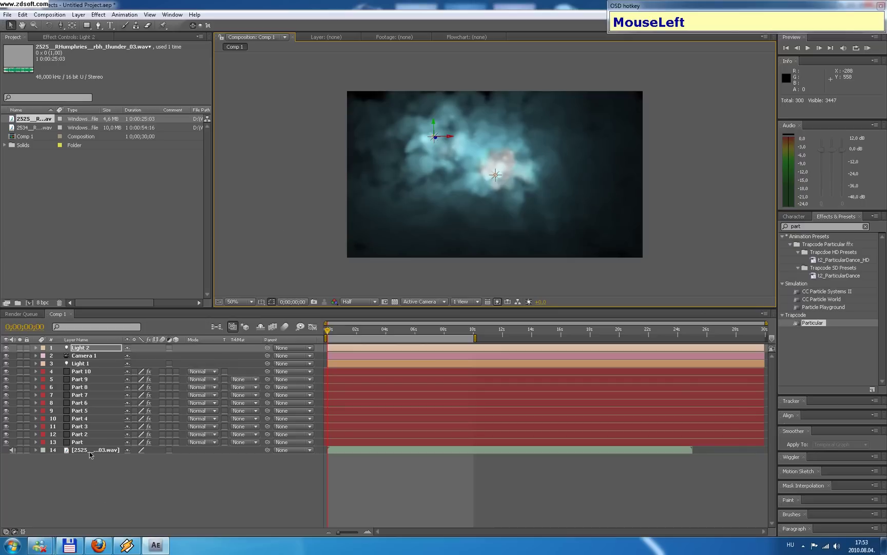
Convert the thunder audio to keyframes and reveal the Both Channels slider keyframes.
right_click(92, 452)
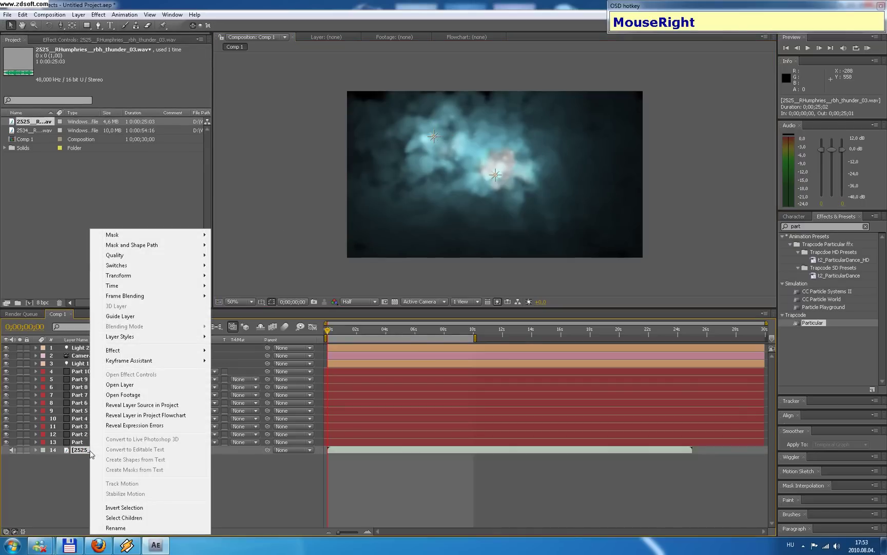
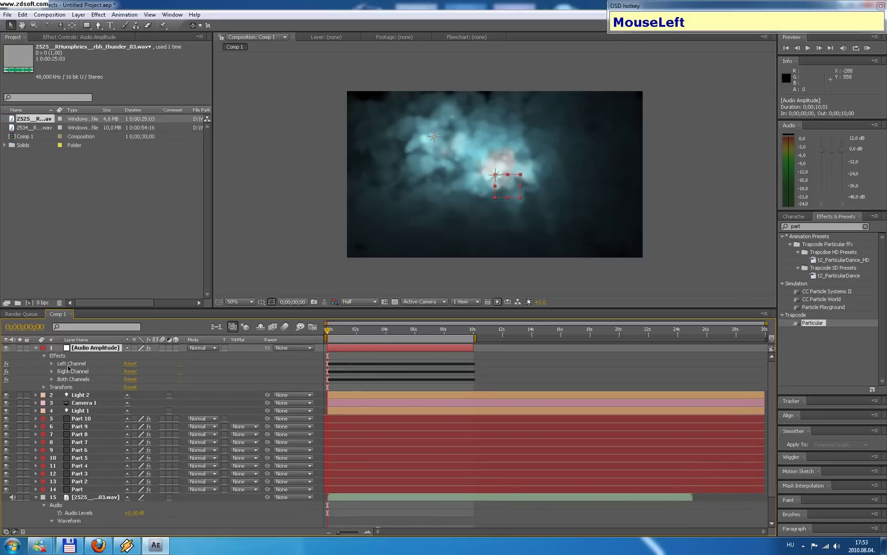
key("Delete")
Move to 0:00:03:09 at the thunder start and clear the slider keyframes before it.
left_click(81, 365)
key("Delete")
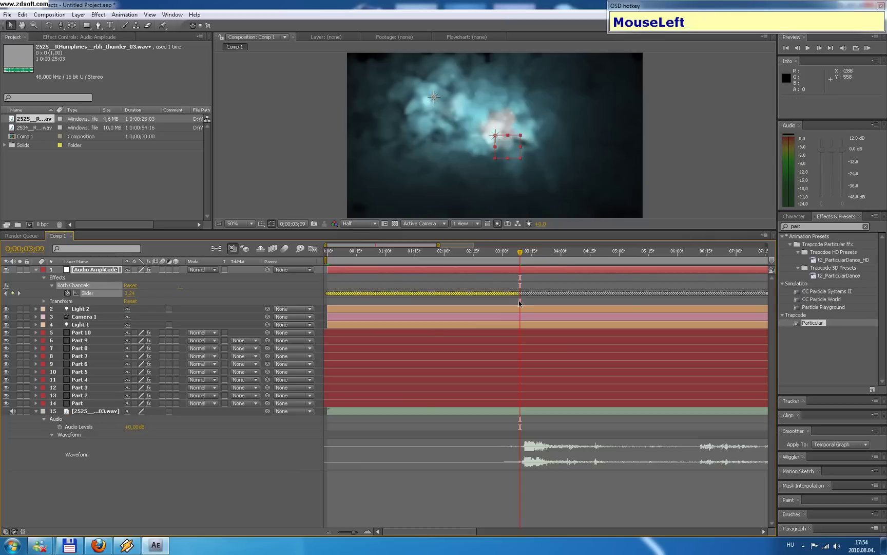
key("Delete")
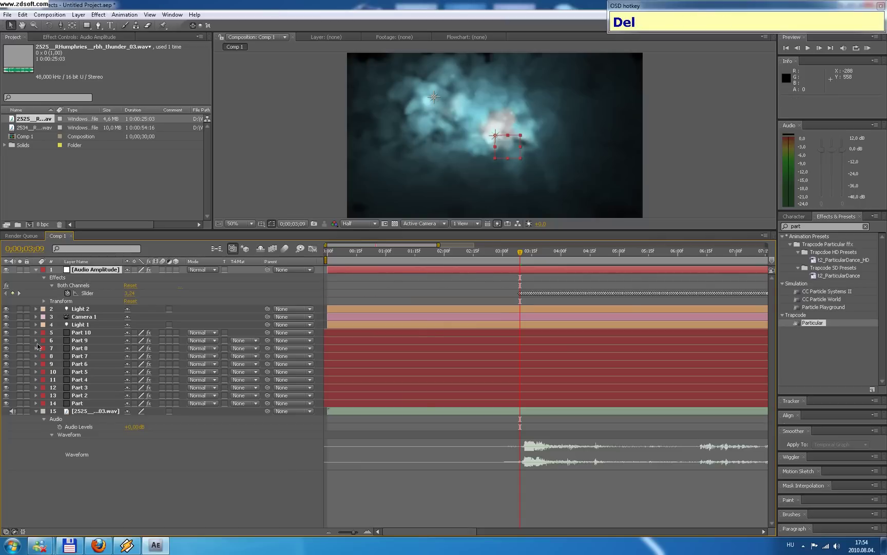
Add an expression to Light 1's Intensity, ready to link it to the amplitude slider.
left_click(82, 326)
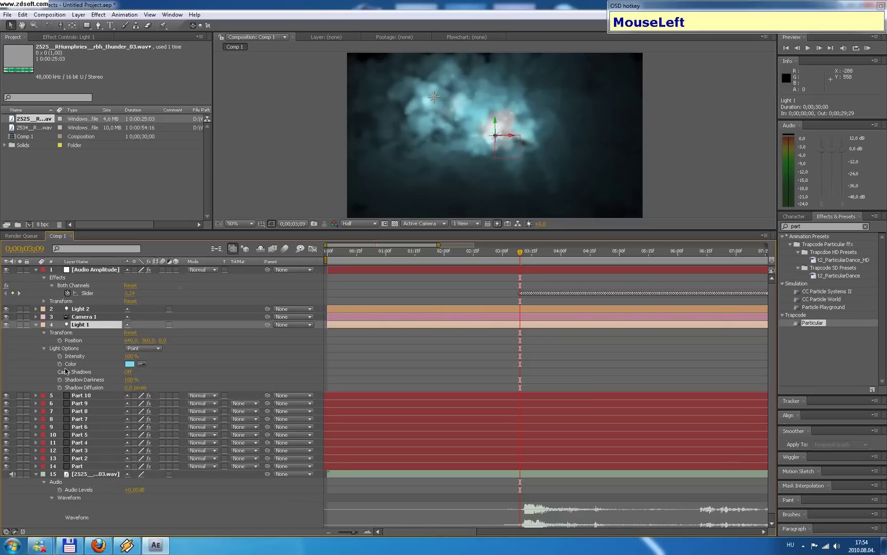
left_click(62, 358)
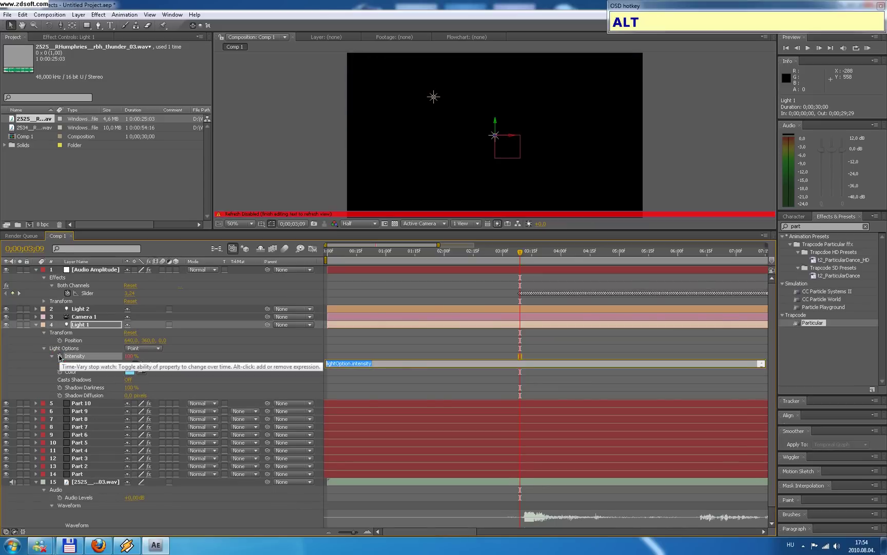
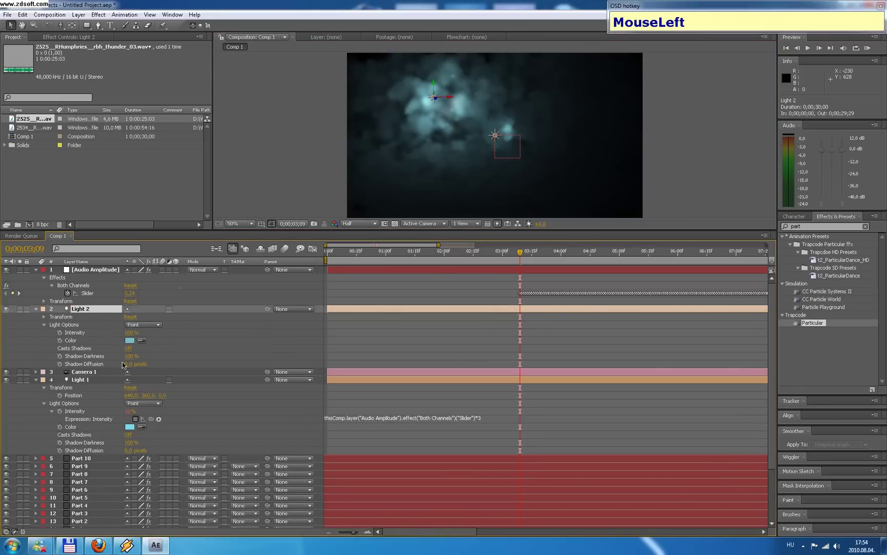
left_click(63, 339)
left_click_drag(153, 342, 21, 318)
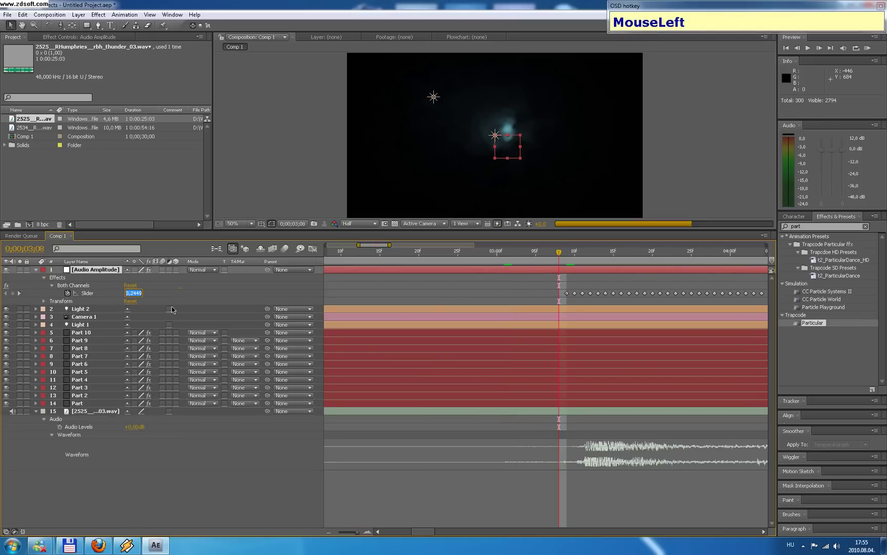
Key the Both Channels slider to 0 at 0:00:03:08 and preview from 0:00:04:16.
key("KP_0")
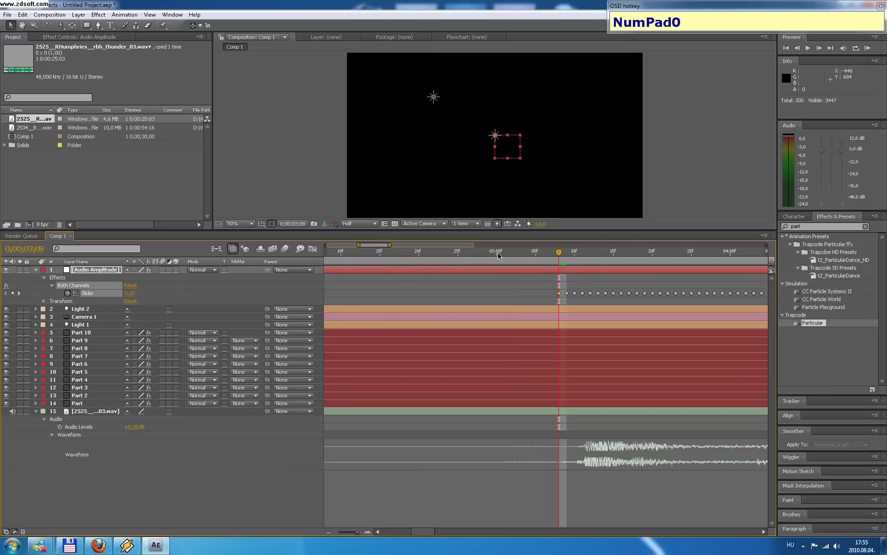
left_click(462, 256)
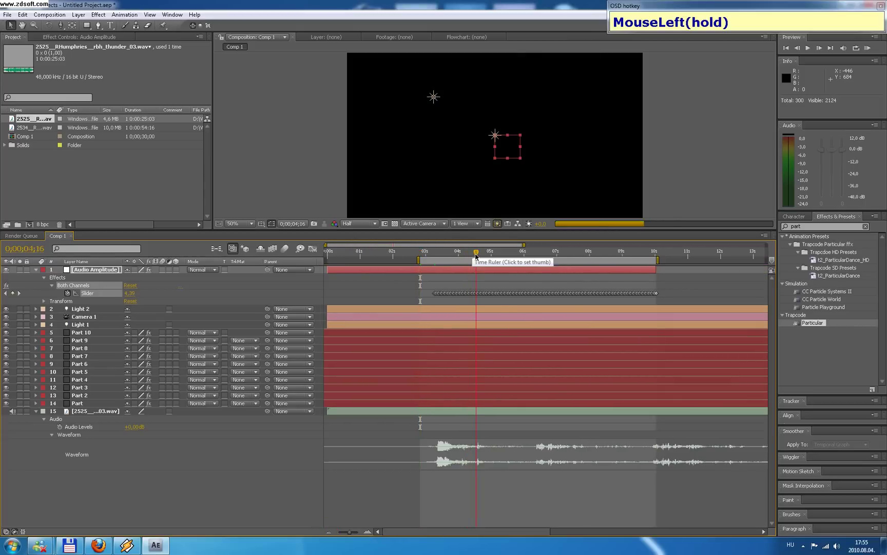
key("n")
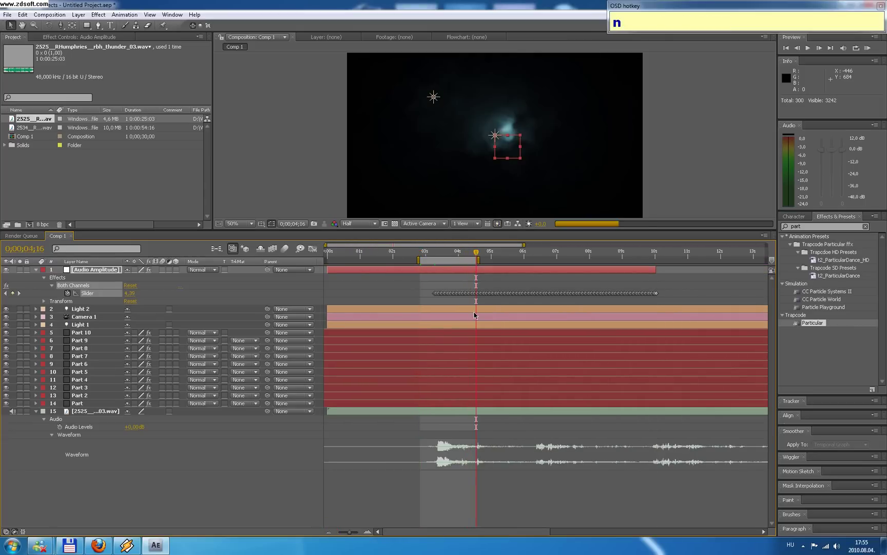